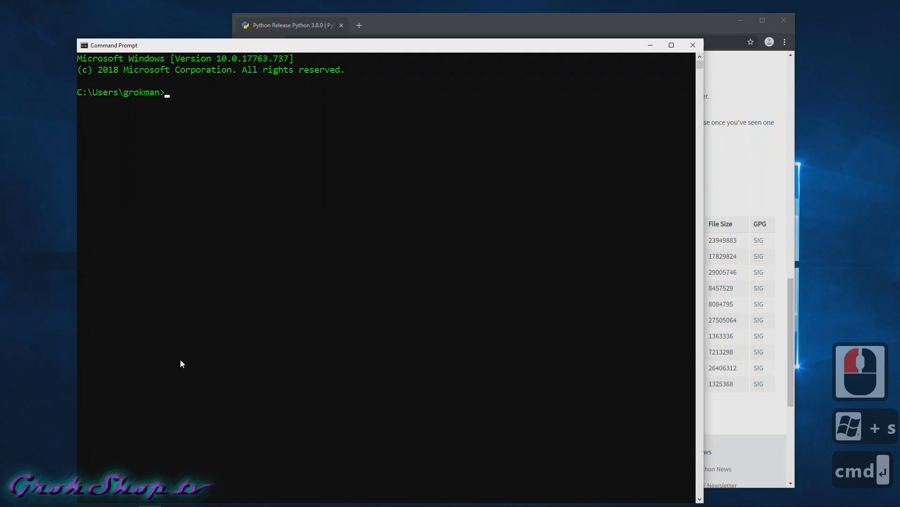
Run python -V to confirm version 3.8.0, then start the interactive interpreter with python
text(ython -)
key(Return)
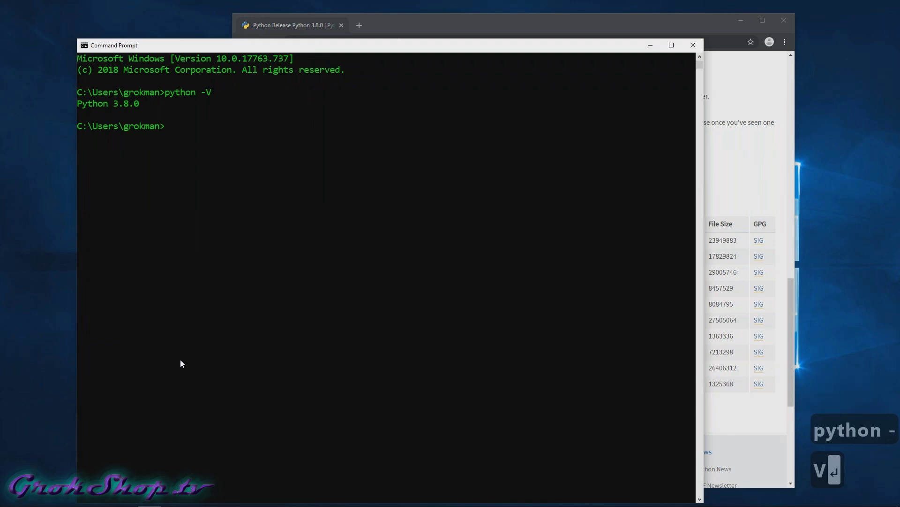
text(ython)
key(Return)
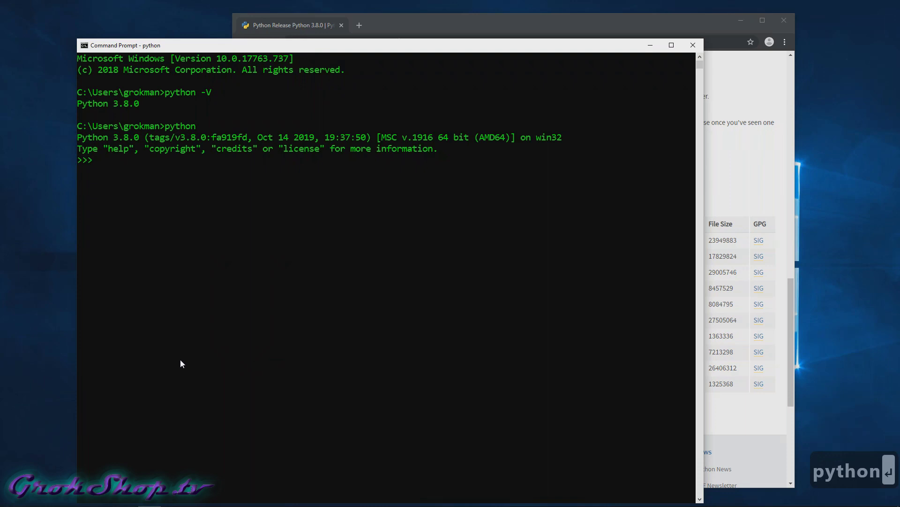
Run import __hello__ at the >>> prompt to print Hello world!
text(mport)
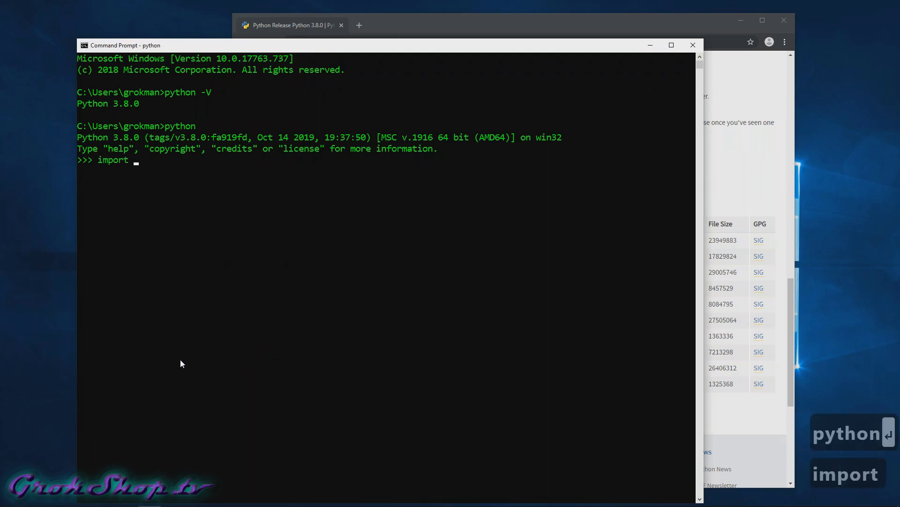
text(_hello_)
key(Return)
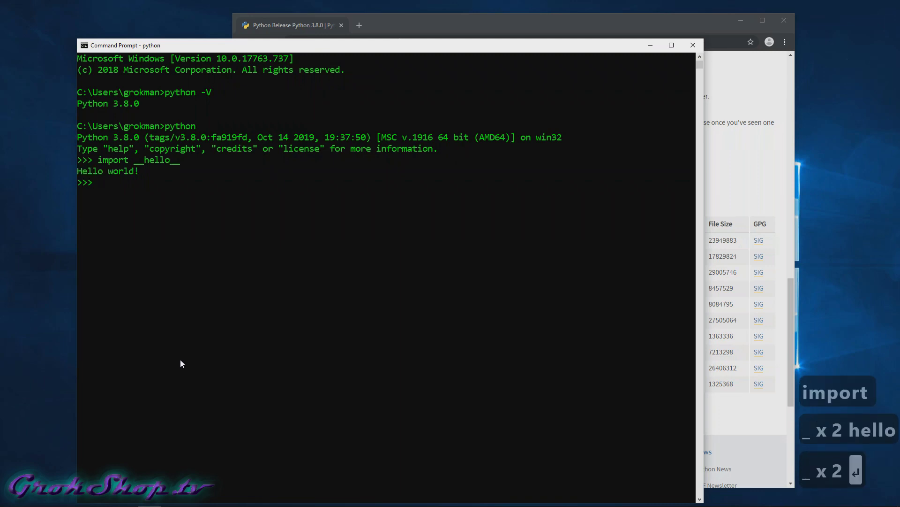
Run print("Hello World!") in the interpreter, then bring up the Start menu app list
text(rint"hellow)
key(BackSpace)
key(BackSpace)
text(orld))
key(Left)
key(Left)
key(Return)
click(14, 501)
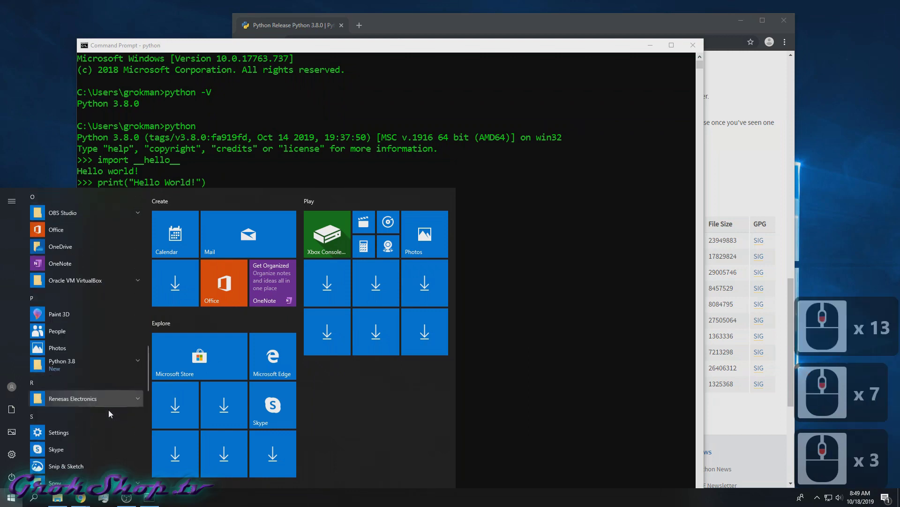
Launch IDLE from the Python 3.8 group and have its shell print Hello World!
click(142, 347)
click(75, 362)
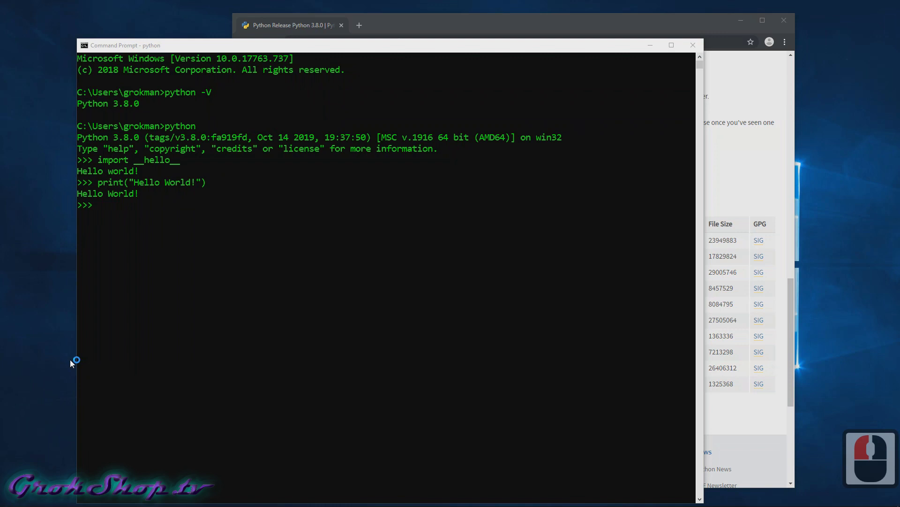
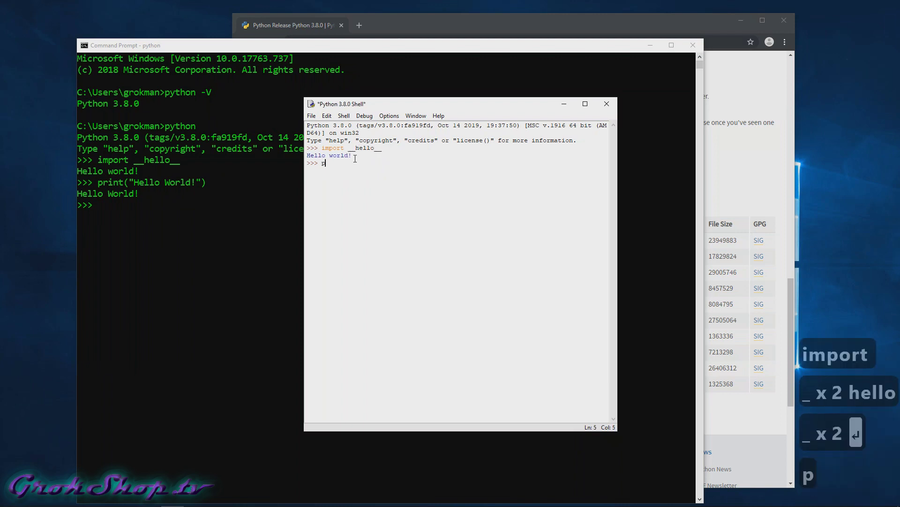
text(rint"helloorld"))
key(Return)
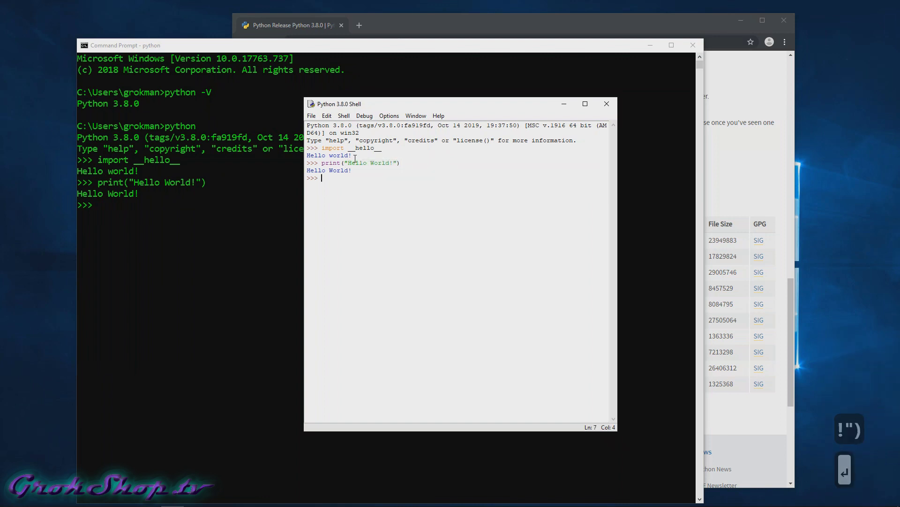